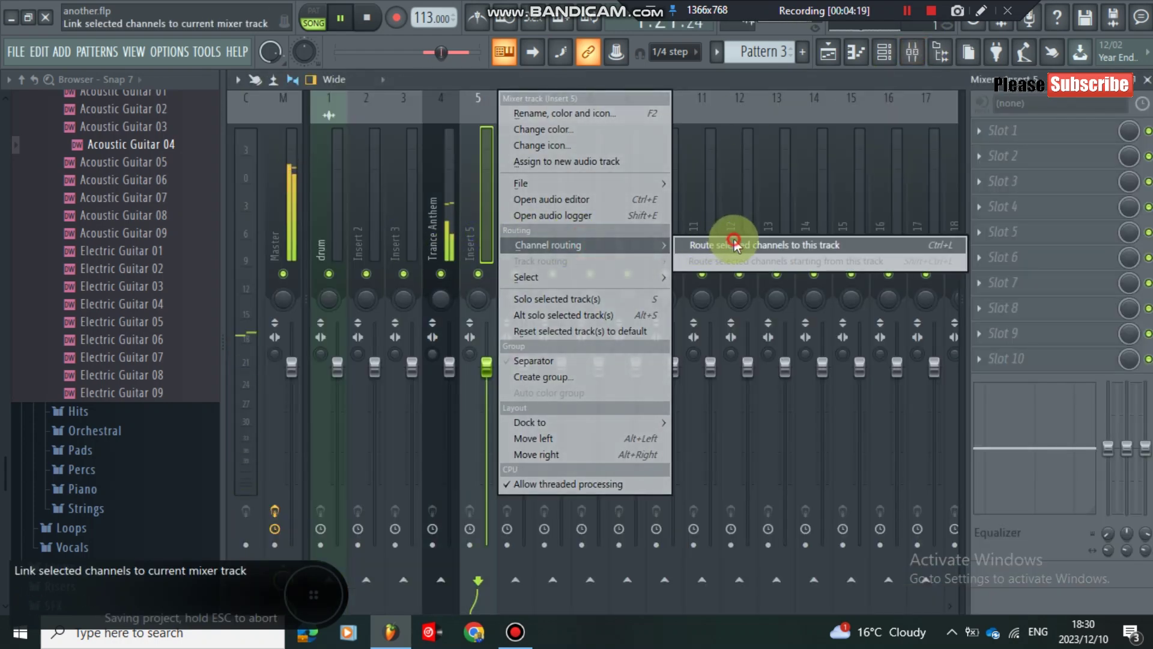
Route the Acoustic Guitar 04 channel to mixer insert 5, which takes its name
{"action": "left_click", "coordinate": [513, 366]}
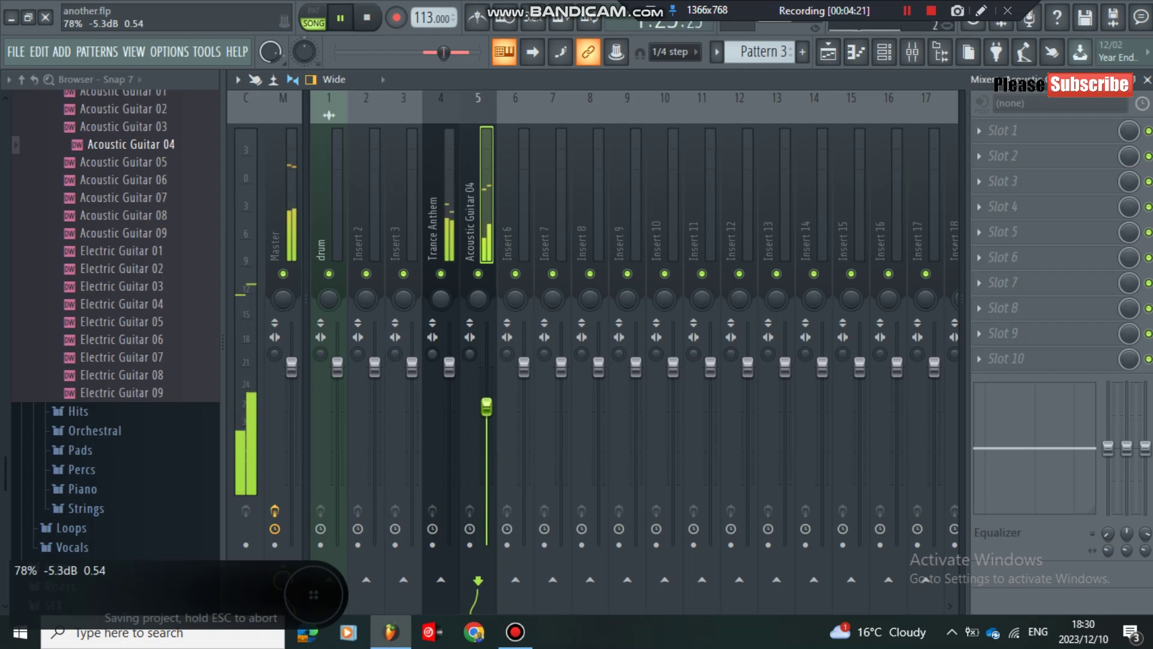